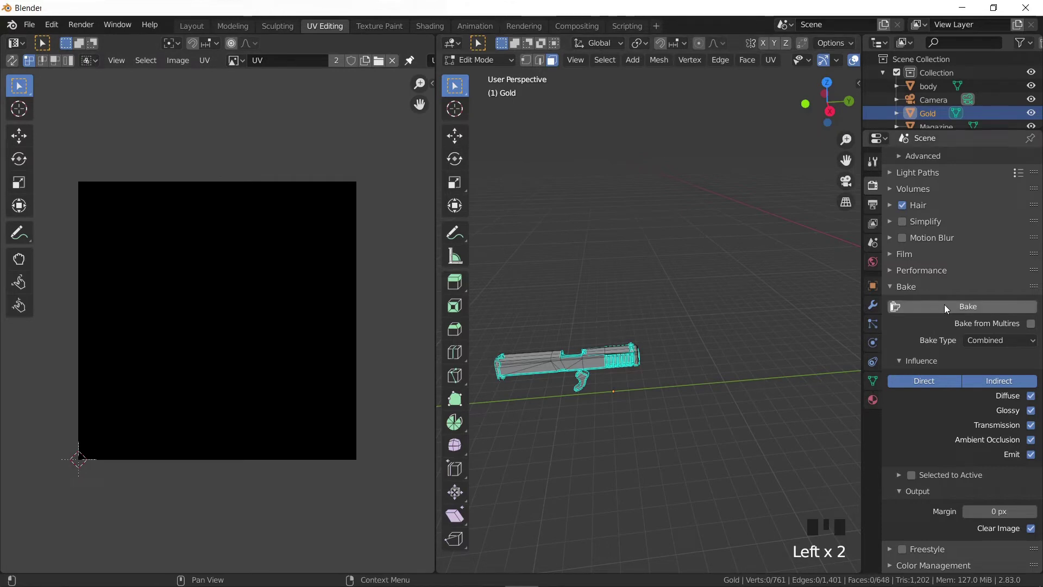
Step: Bake the Gold object's Combined texture into the UV image
left_click(947, 307)
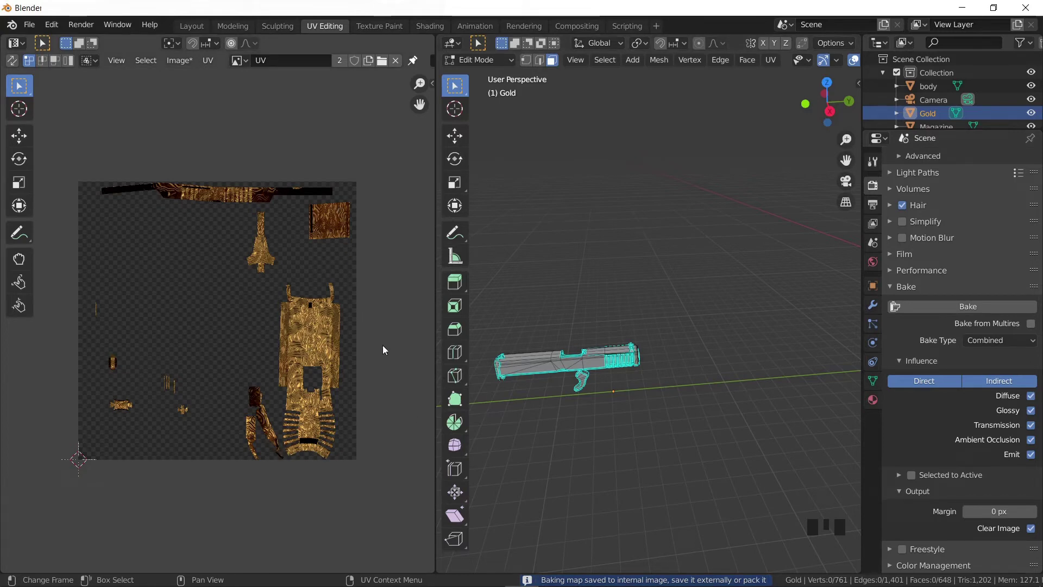
Step: Save the baked gold texture to disk as gold_uv.png
key("shift+alt+s")
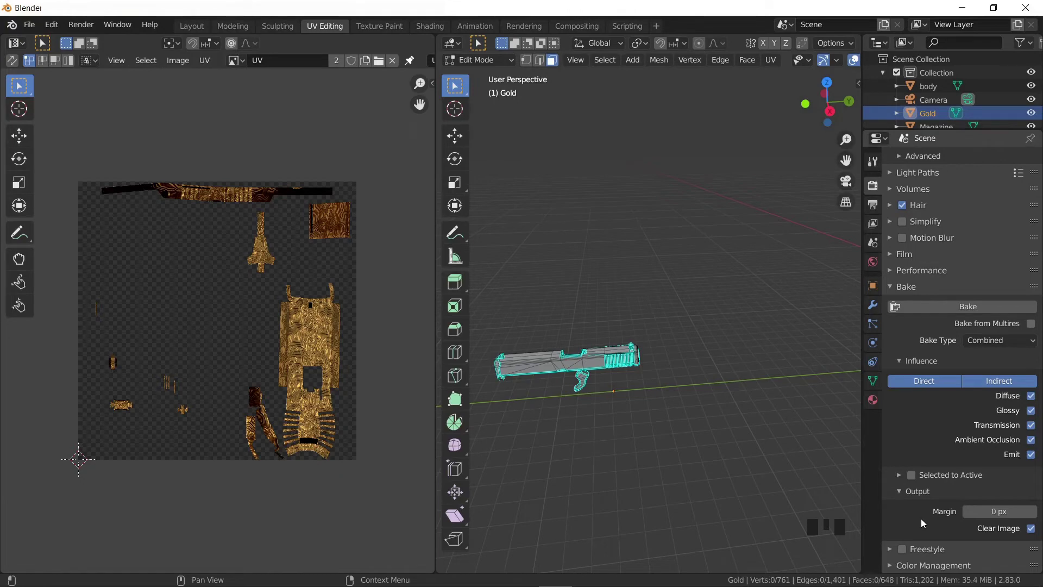
Step: Bake a tangent-space Normal map of the Gold object into the UV image
left_click_drag(983, 344, 948, 431)
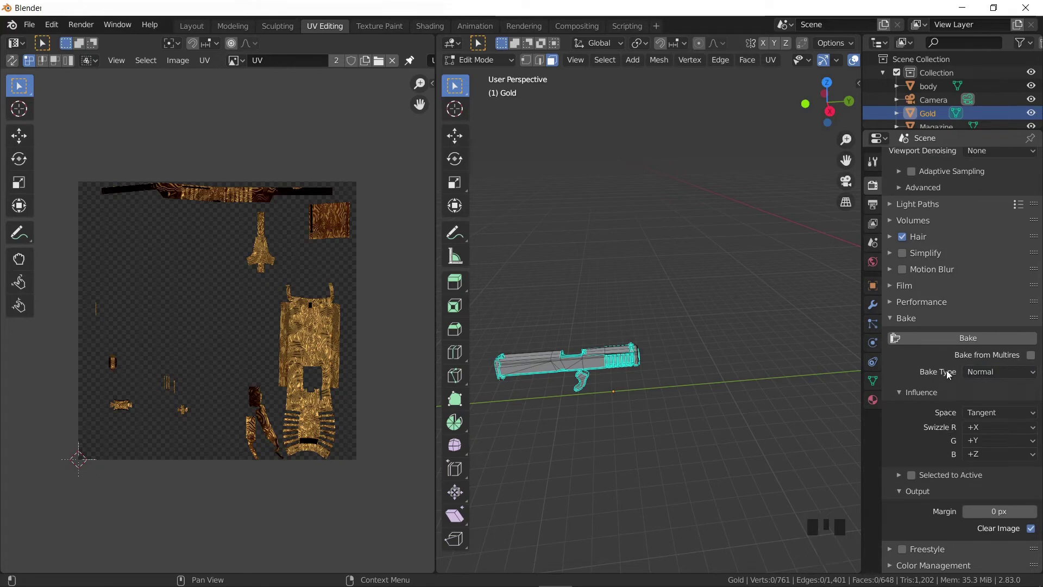
left_click_drag(950, 342, 947, 374)
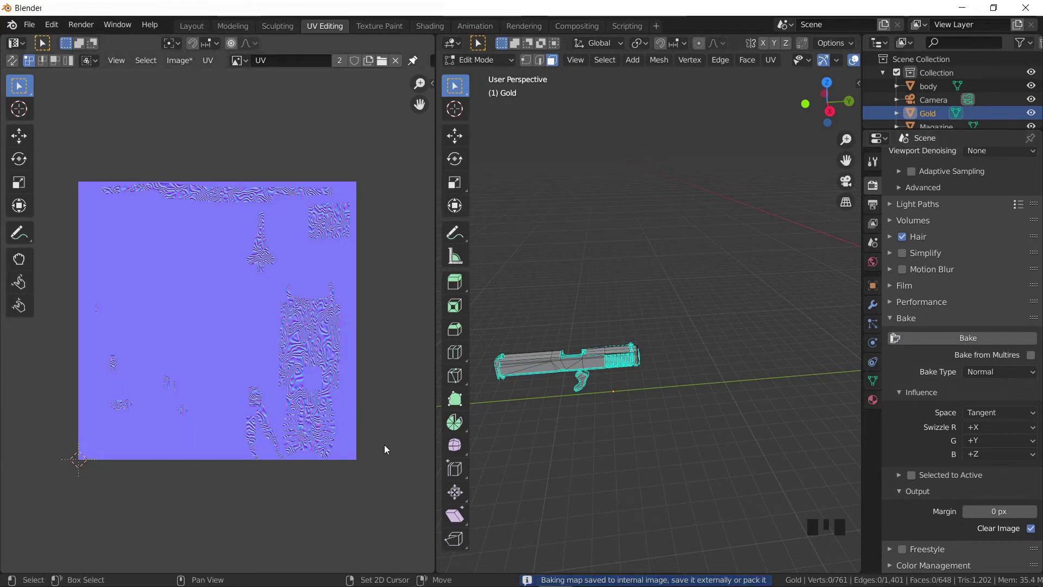
Step: Bring up the save dialog for the gold normal map, to be named gold_normal.png
key("shift+alt+s")
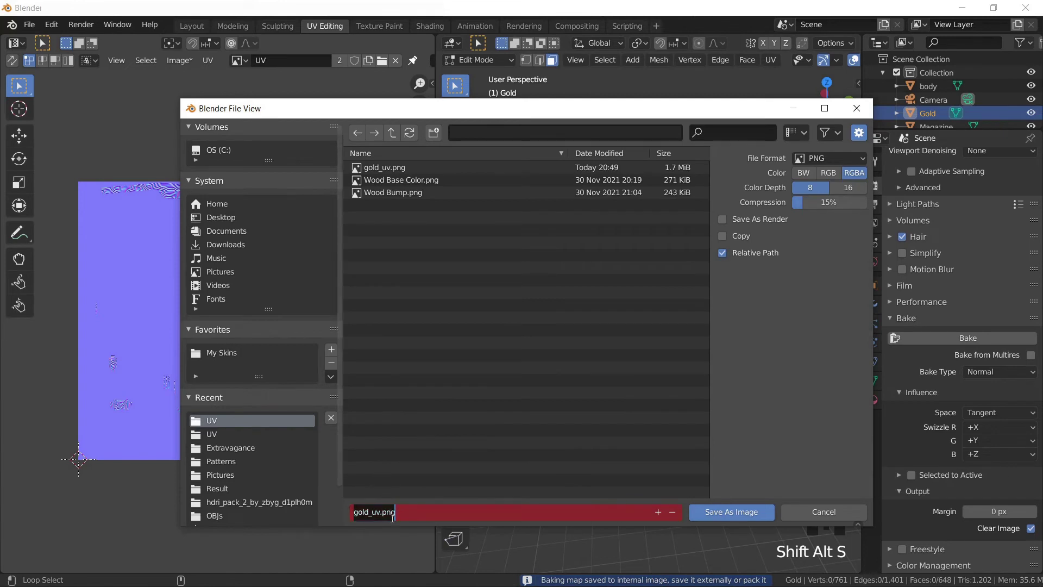
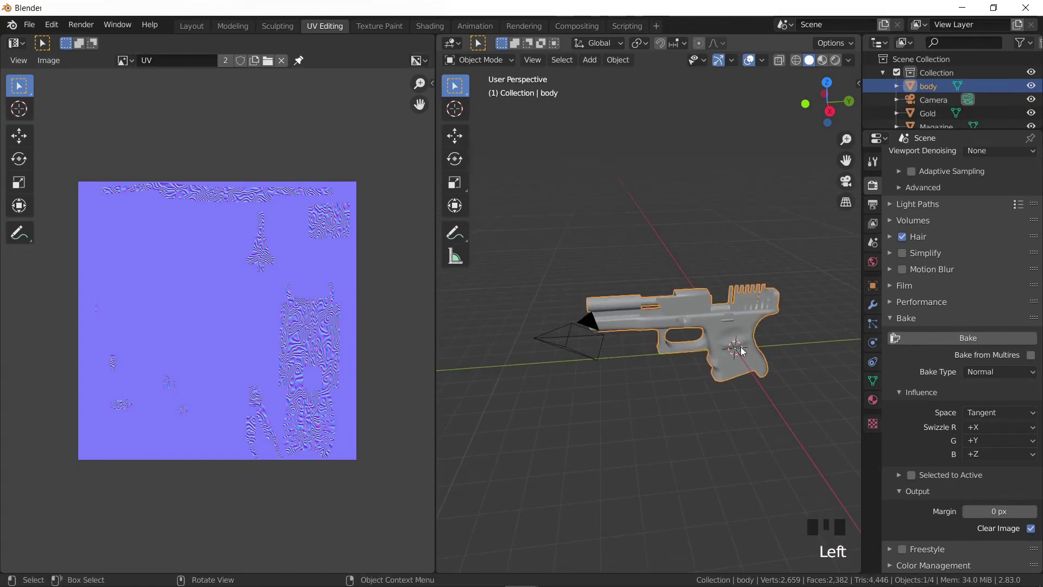
Step: Bake the gun body's normal map, inspect it, and start saving it as body_normal.png
left_click(959, 341)
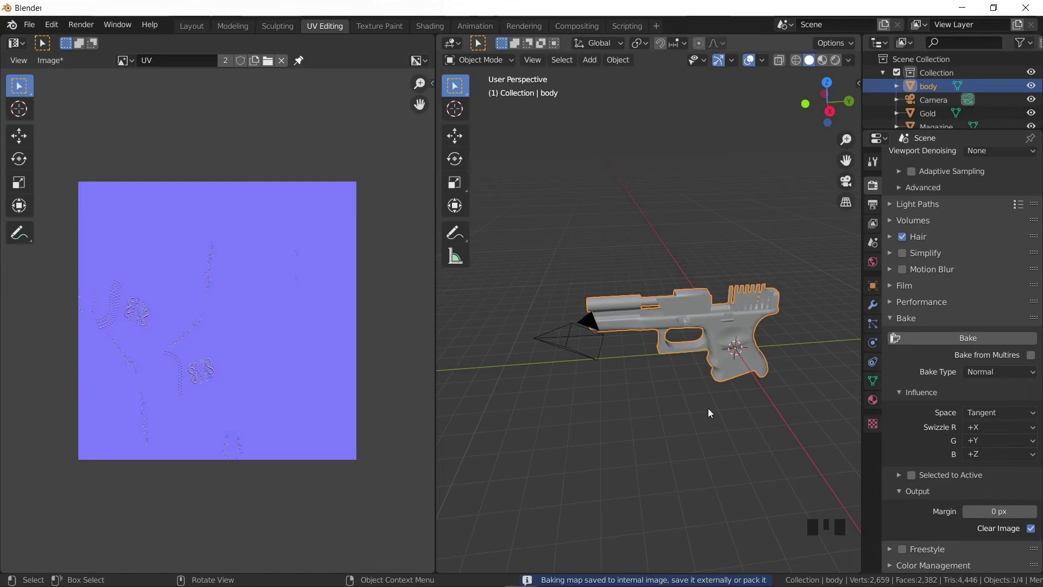
scroll("up", 3)
left_click_drag(157, 342, 249, 308)
scroll("up", 3)
scroll("down", 3)
left_click_drag(284, 288, 272, 348)
key("shift+alt+s")
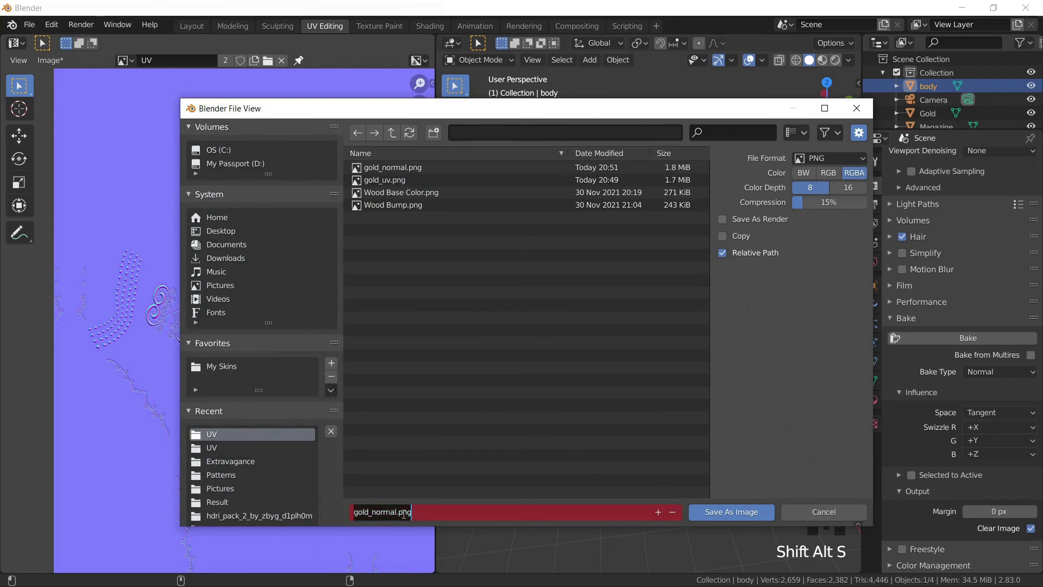
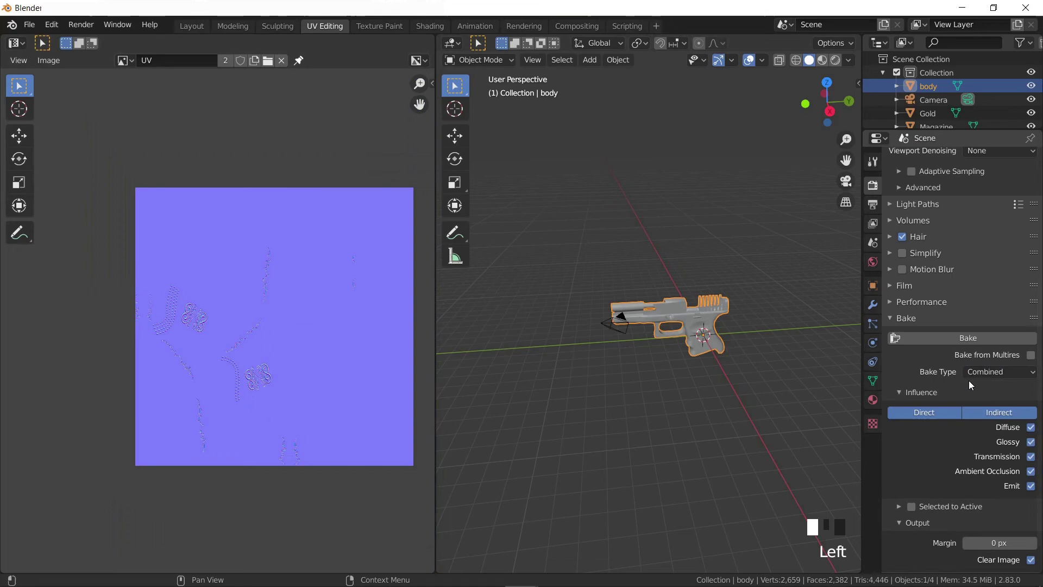
Step: Bake the body's Combined colour texture and save it as body_uv.png
left_click(949, 343)
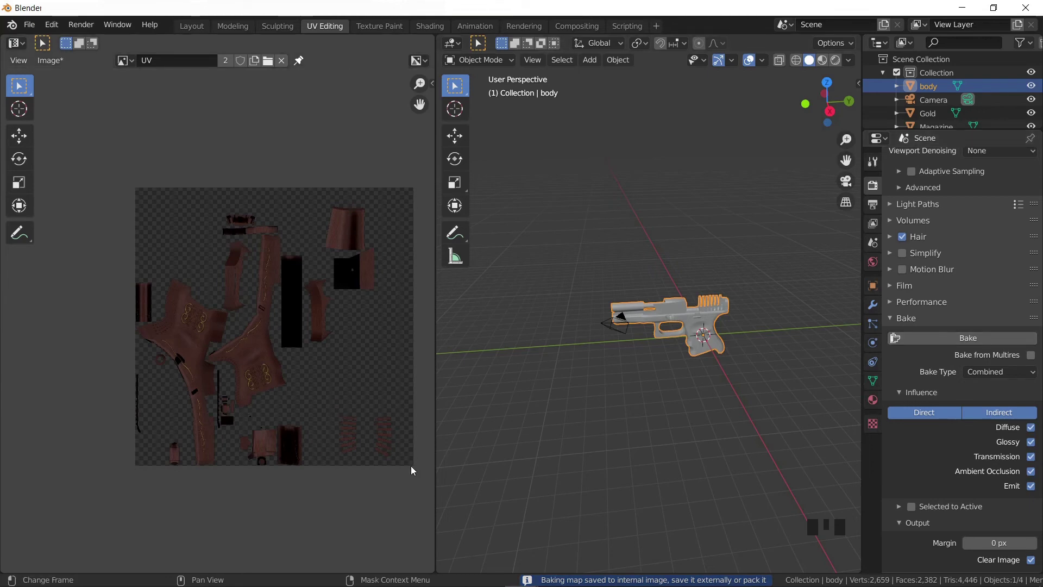
key("shift+alt+s")
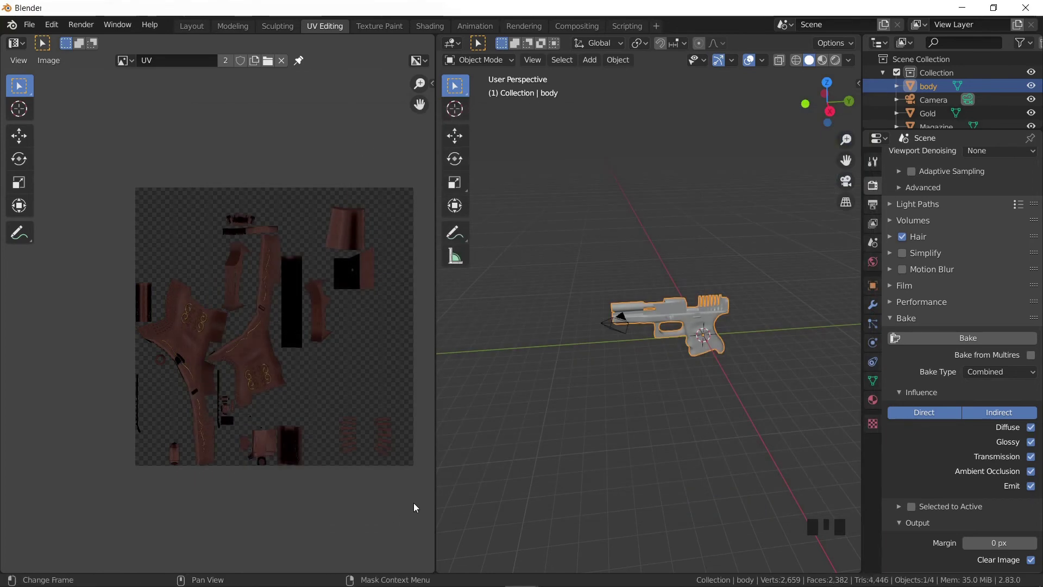
Step: Select Magazine in the Outliner, bake its Combined texture and start saving it as PNG
left_click_drag(754, 358, 807, 380)
scroll("down", 3)
left_click(650, 332)
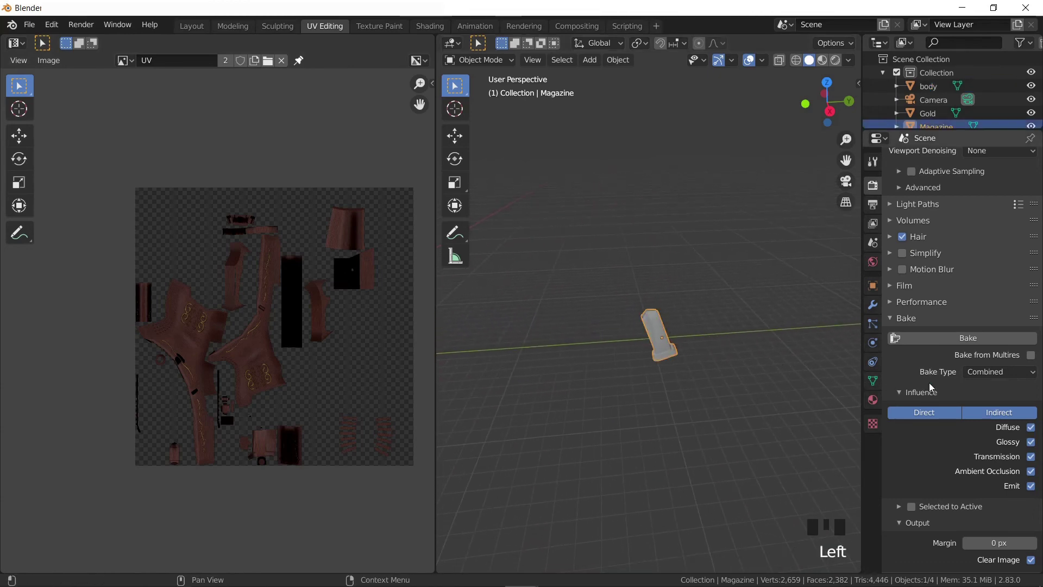
left_click(975, 338)
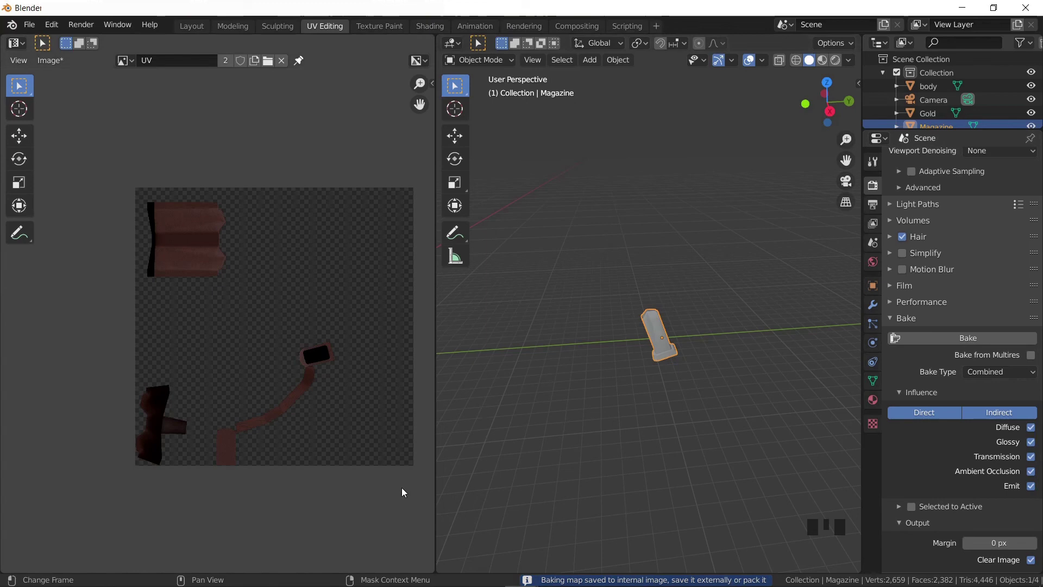
key("shift+alt+s")
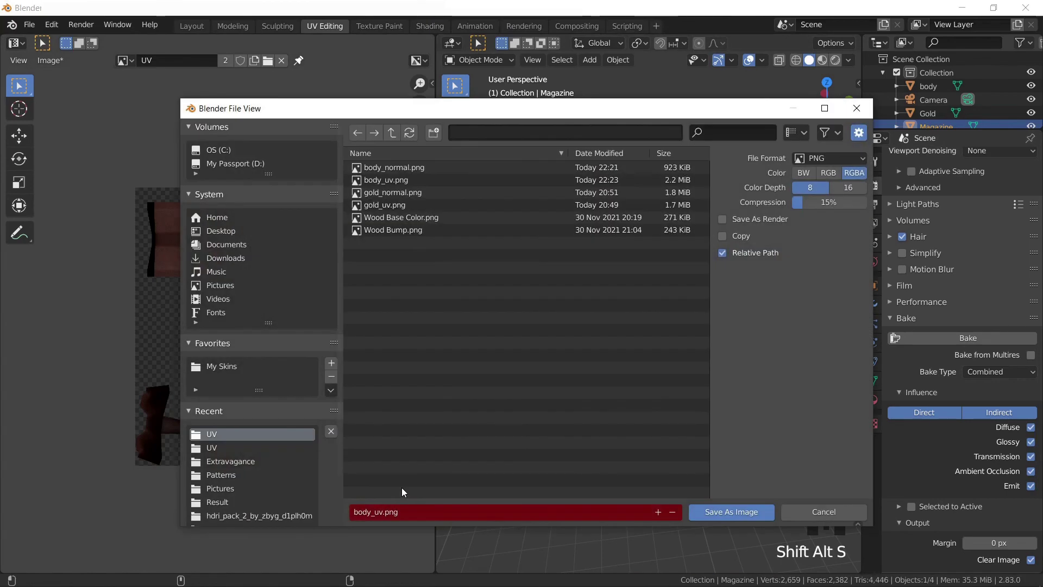